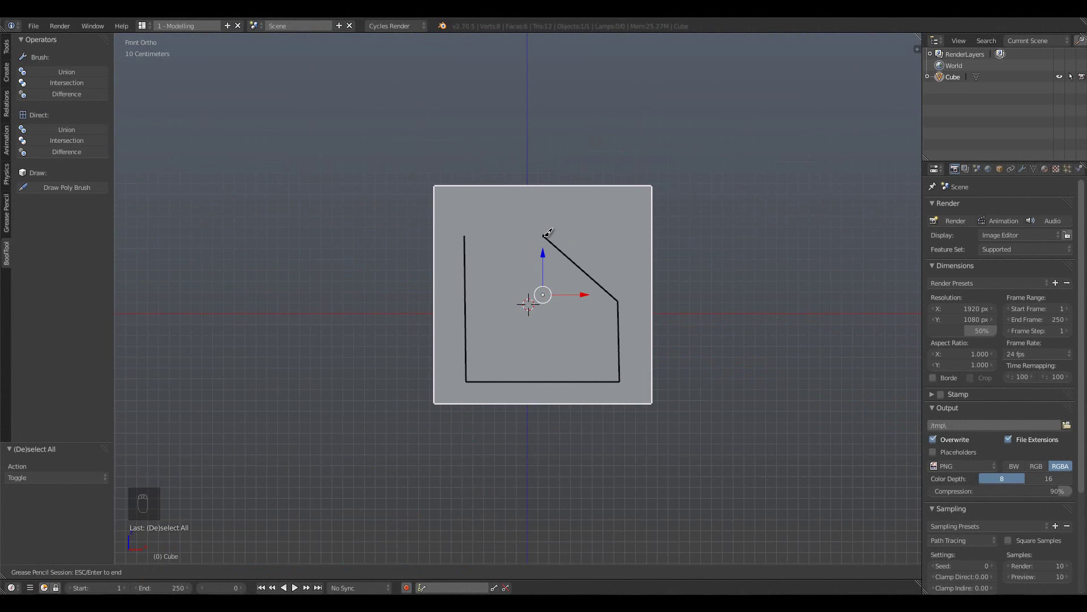
Turn the Grease Pencil outline into a BoolTool Draw Poly Brush cutter shaped as the vent frame.
middle_click(522, 241)
key(z)
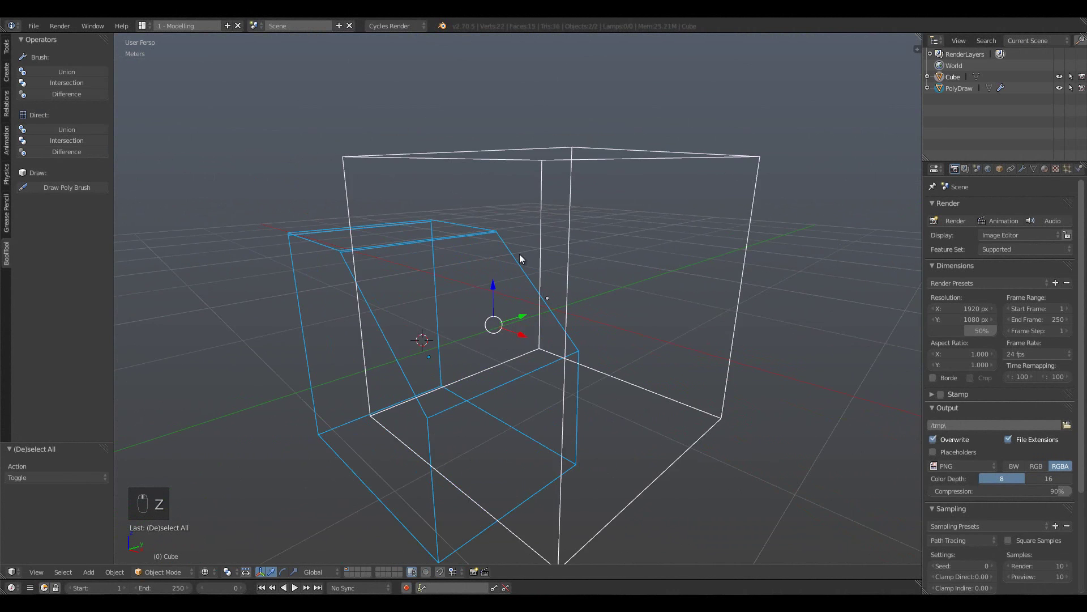
key(space)
key(Tab)
key(a)
key(Tab)
middle_click(400, 272)
key(Tab)
key(a)
key(a)
key(space)
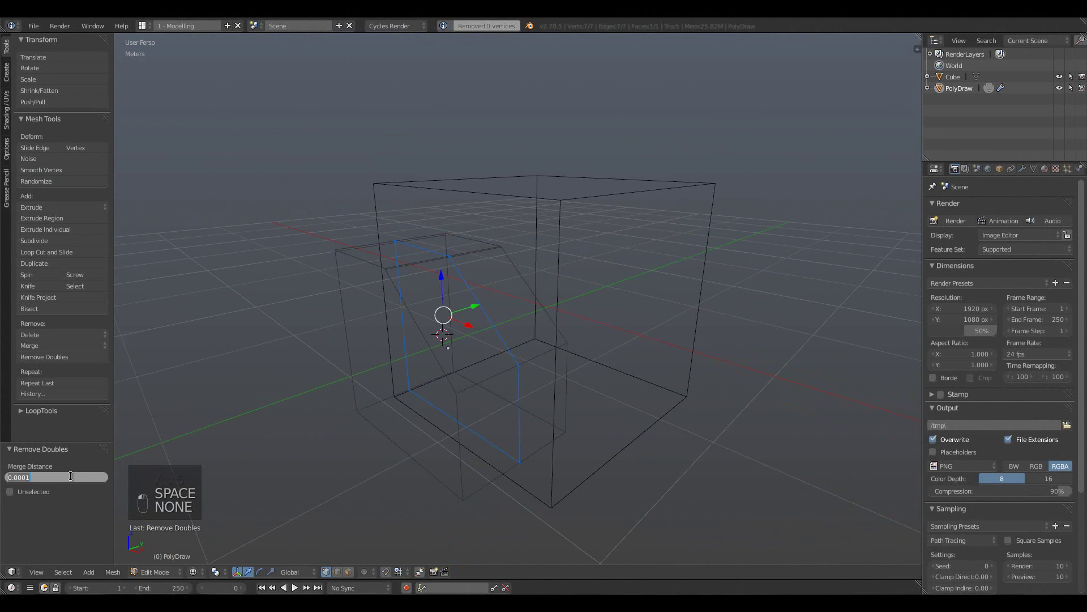
key(z)
key(a)
key(Tab)
key(a)
Subtract the cutter from the cube's front face and scale its solidified depth to form the recess.
key(g)
key(ctrl+KP_Subtract)
key(a)
key(ctrl+KP_Add)
key(a)
key(s)
key(s)
key(s)
key(s)
drag(456, 316, 622, 308)
key(s)
Duplicate the cutter to carve the diagonal corner, then add a new cube for the slab inside the recess.
key(shift+d)
key(s)
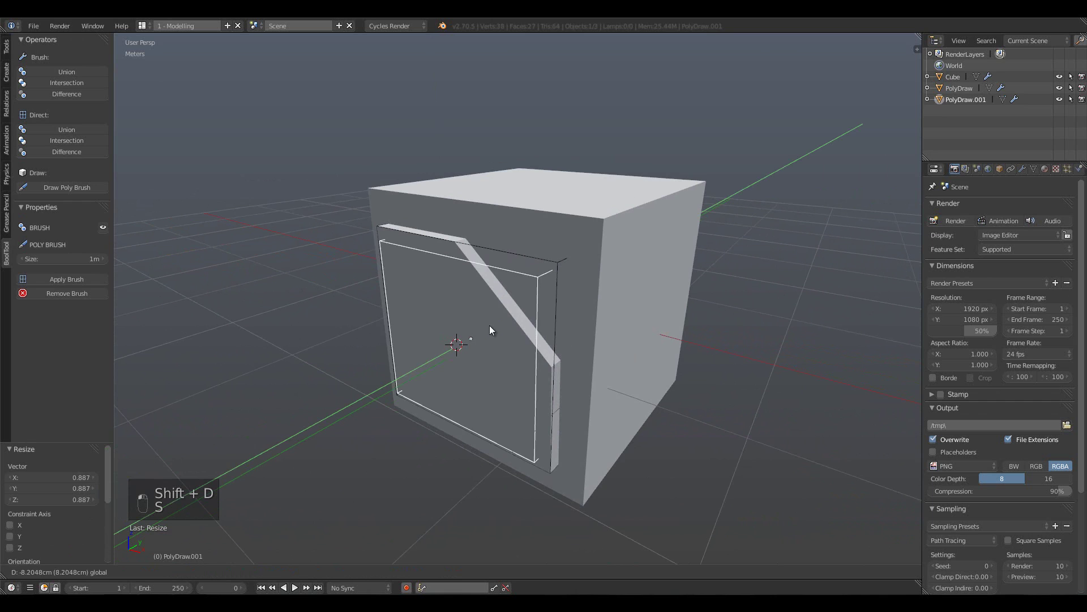
key(ctrl+KP_Subtract)
key(a)
click(595, 294)
key(s)
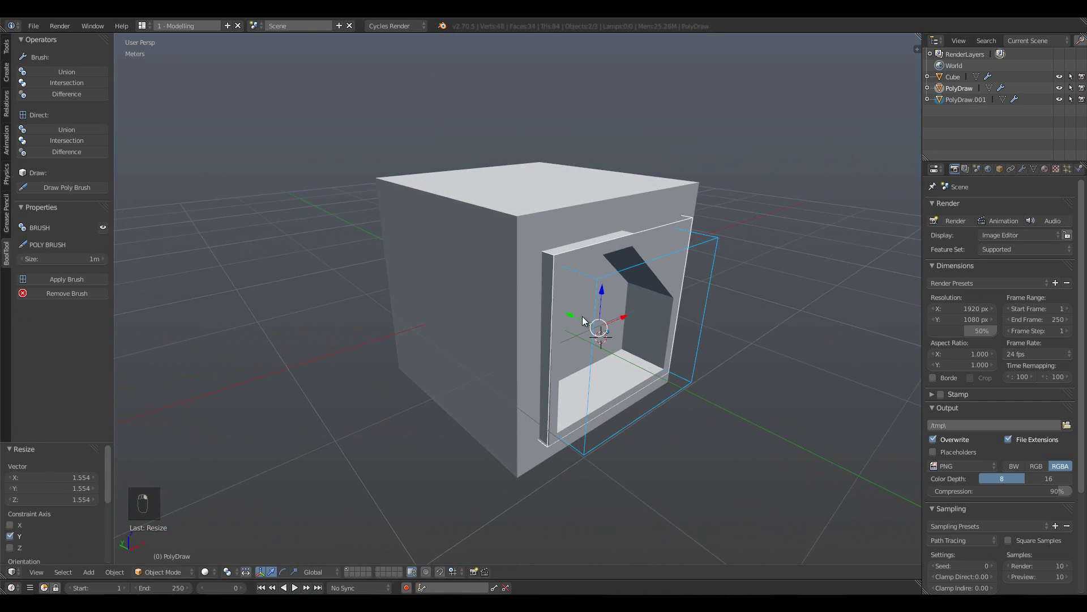
key(s)
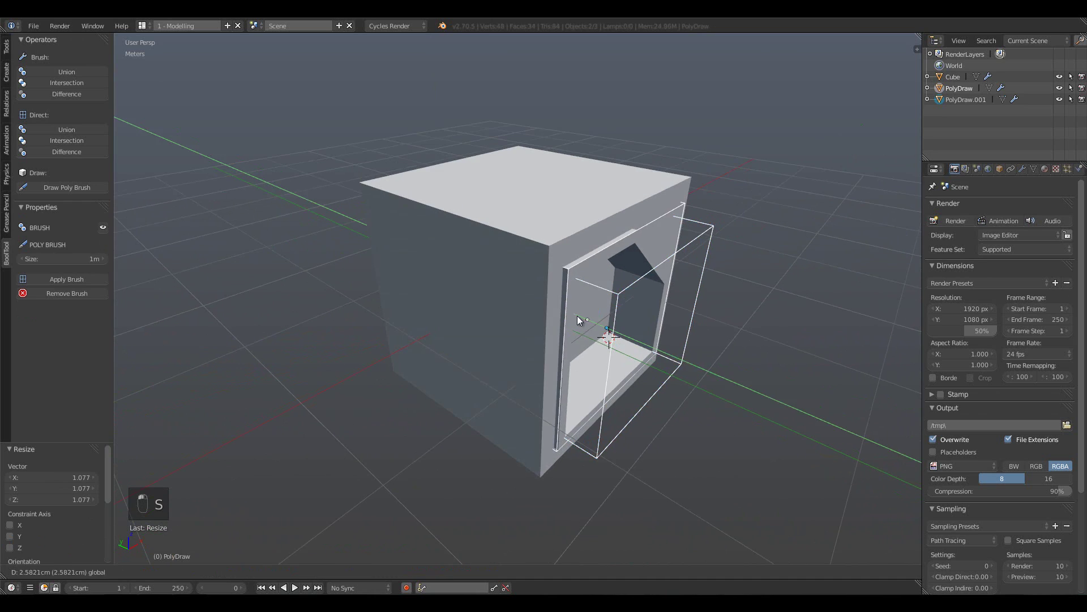
key(a)
key(shift+s)
key(shift+a)
Flatten the new cube into a thin plate and position it at the bottom of the vent opening.
key(s)
key(s)
drag(509, 327, 524, 318)
key(s)
key(s)
key(s)
key(s)
middle_click(729, 405)
drag(620, 319, 464, 331)
drag(463, 330, 403, 293)
click(403, 293)
Make the thin slab a BoolTool difference brush on the cube and fine-tune its scale.
key(ctrl+KP_Subtract)
key(a)
key(s)
click(651, 436)
key(s)
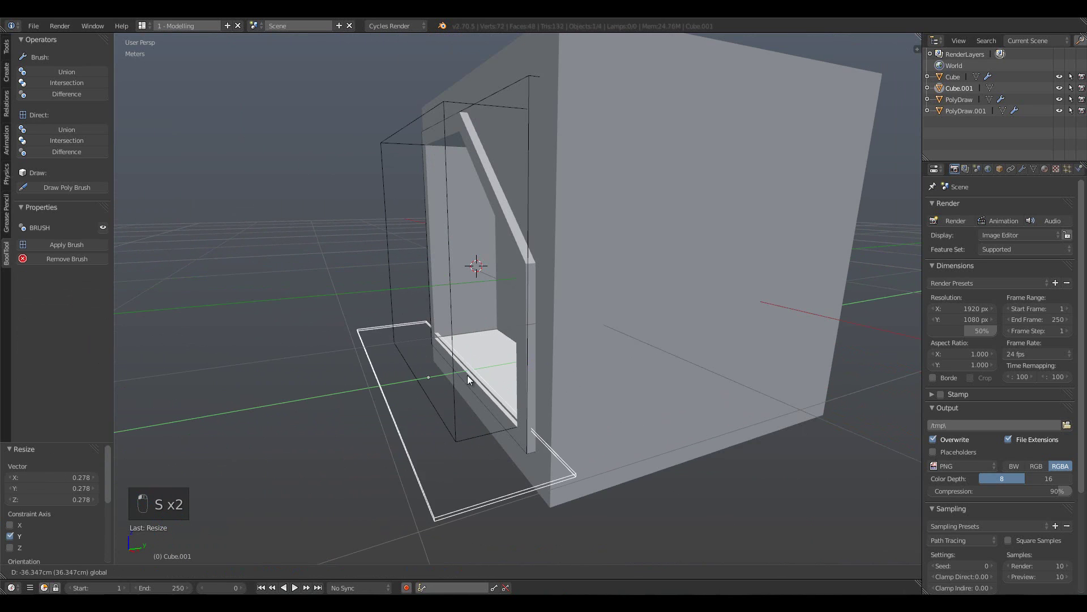
Array the slab upward with Relative Offset Z 5 and Count 22, then apply the brushes.
drag(1023, 173, 872, 238)
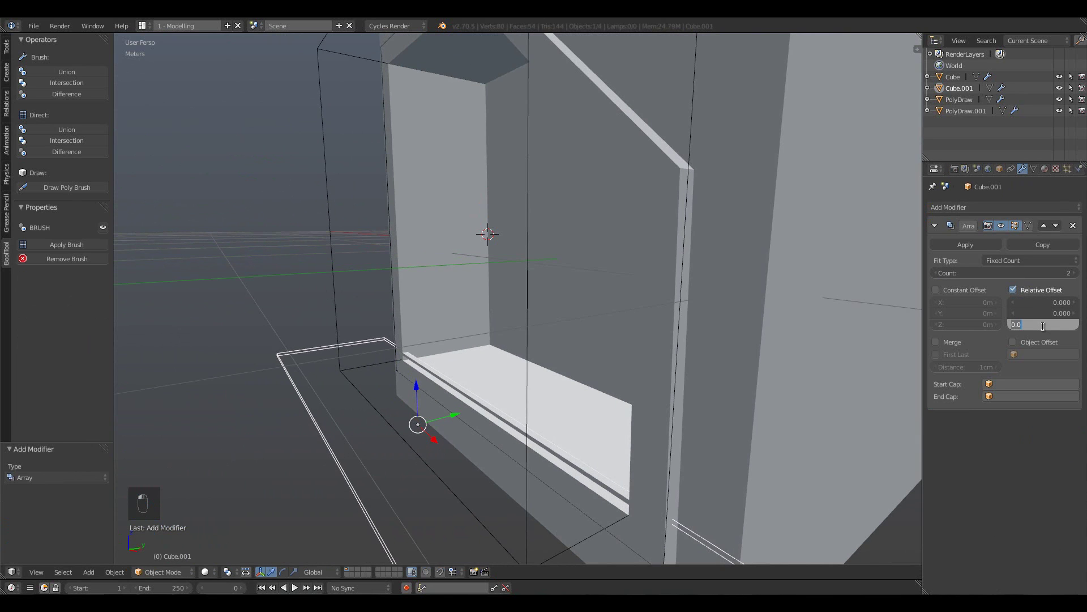
drag(1047, 331, 543, 247)
key(a)
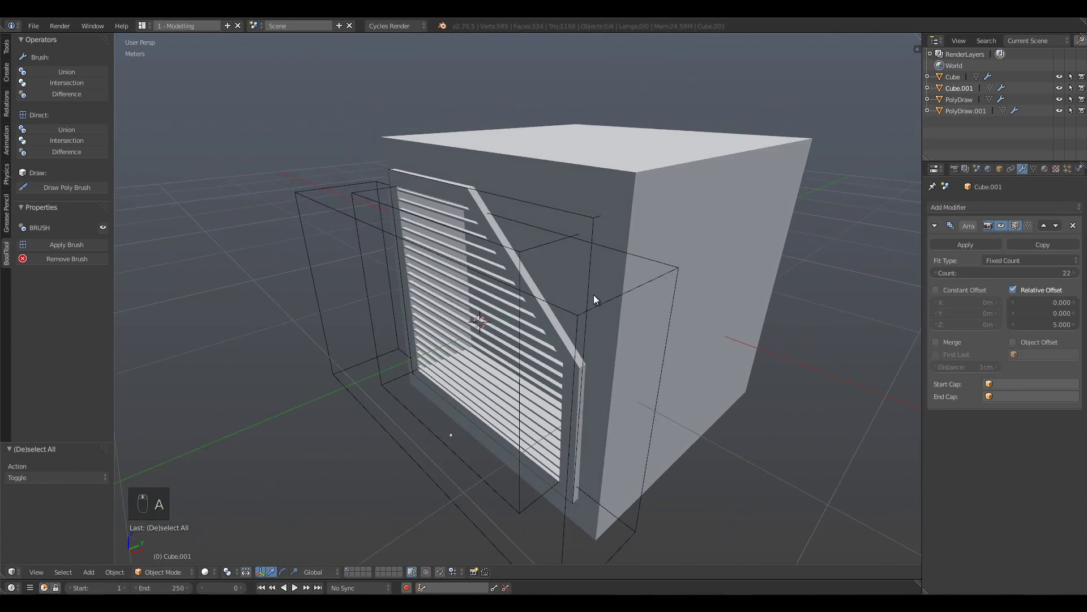
drag(681, 202, 357, 211)
click(76, 245)
right_click(76, 245)
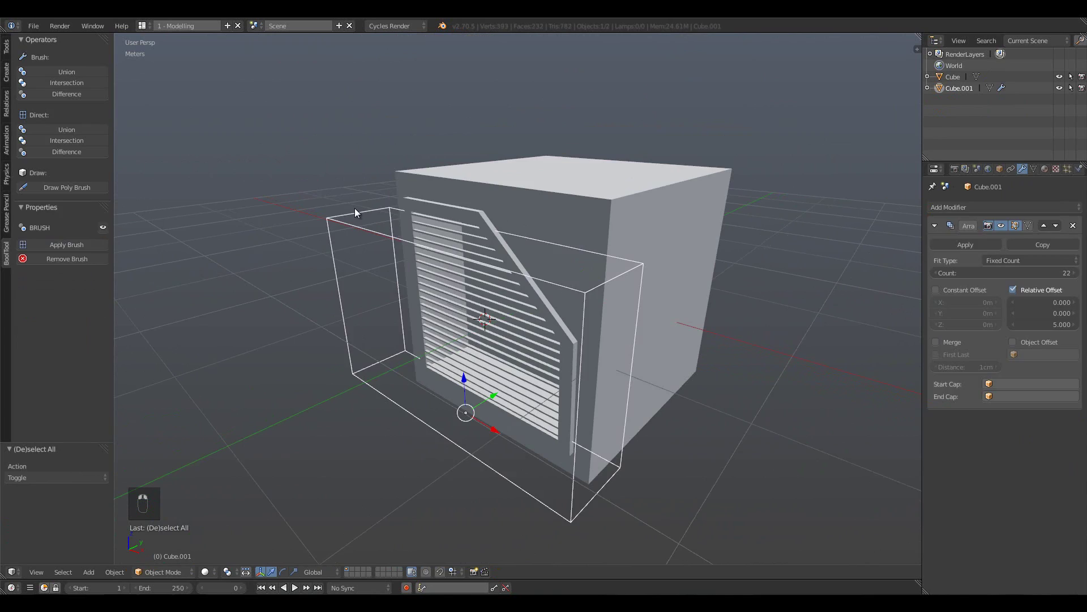
Delete the leftover cutter and join the louvre slats into the cube as one mesh.
key(Delete)
key(Tab)
key(a)
key(a)
key(a)
key(Tab)
key(a)
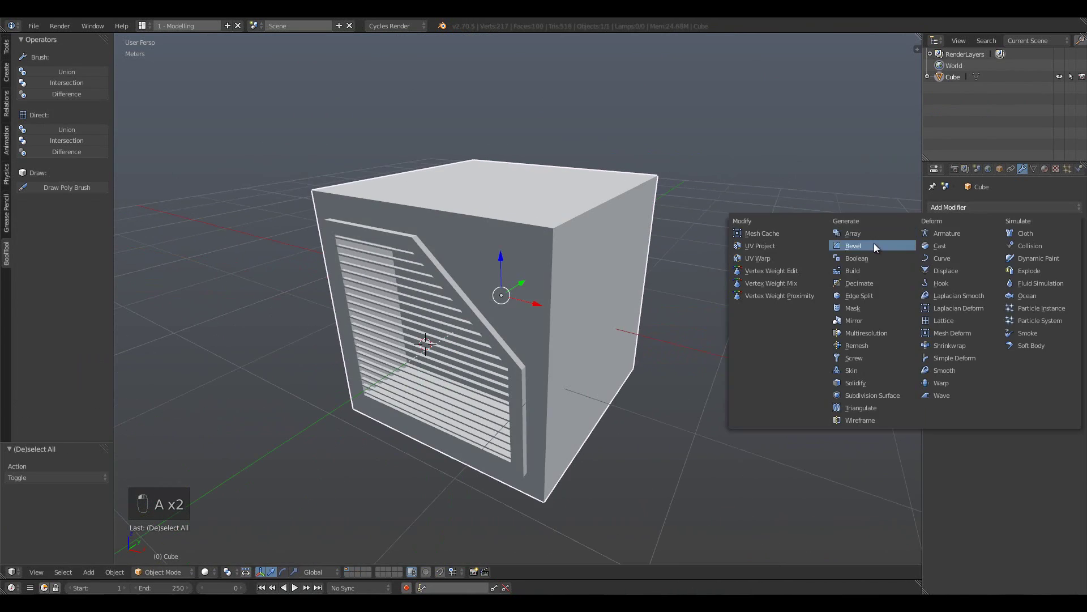
Bevel the cube's outer edges by Weight limit with 4 segments and Auto Smooth, keeping the vent crisp.
click(976, 270)
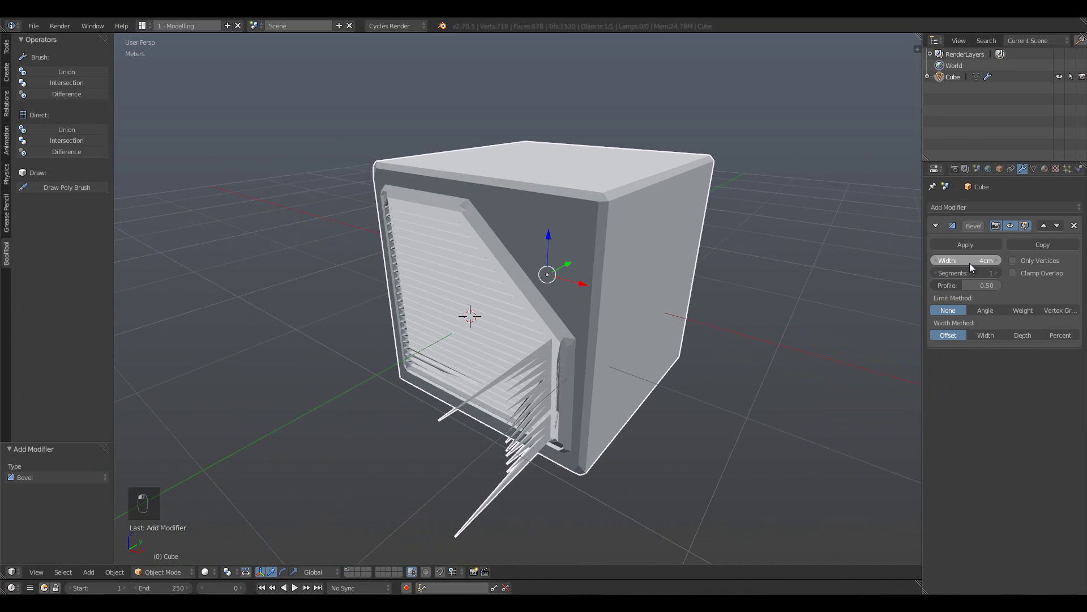
key(space)
key(Down)
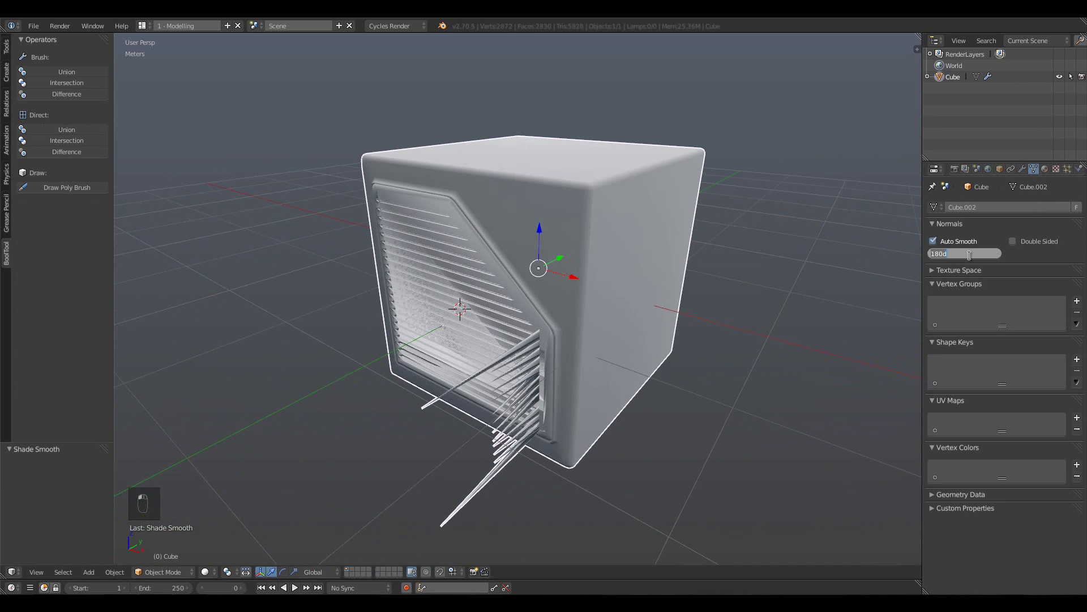
drag(1019, 183, 678, 297)
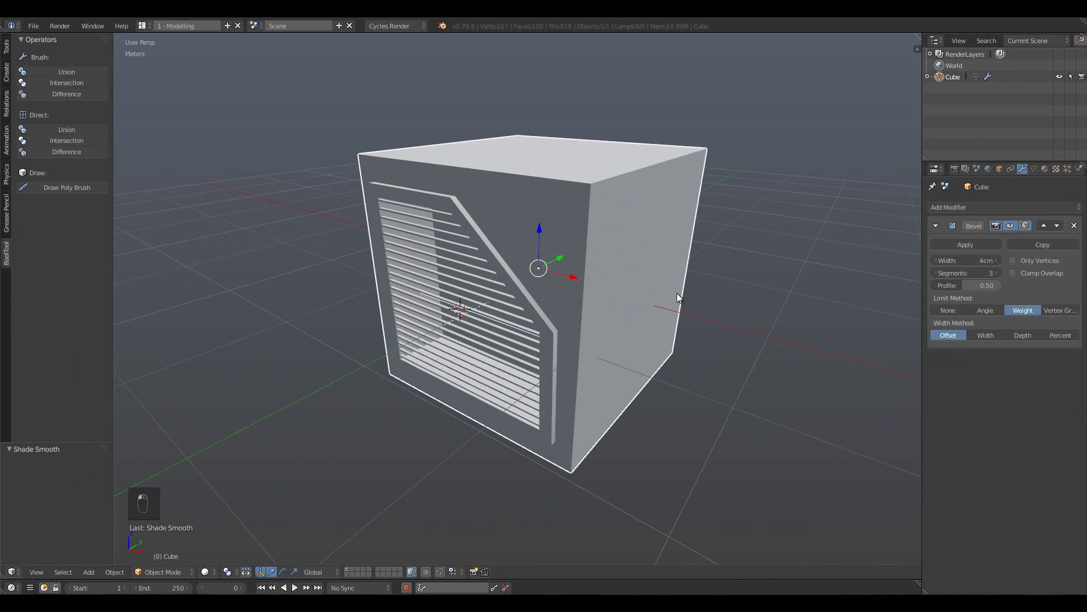
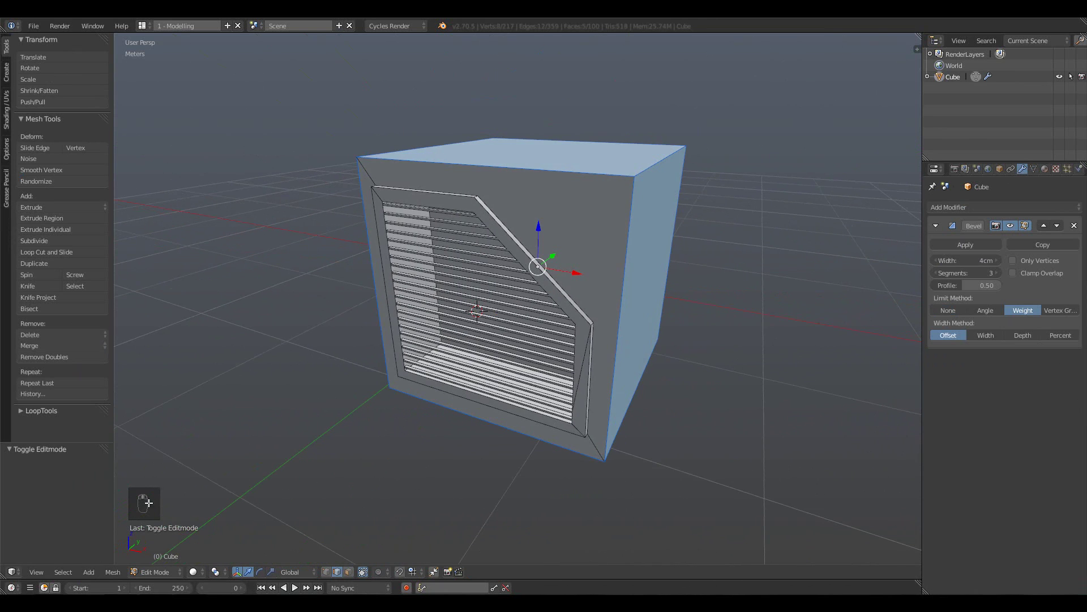
click(115, 576)
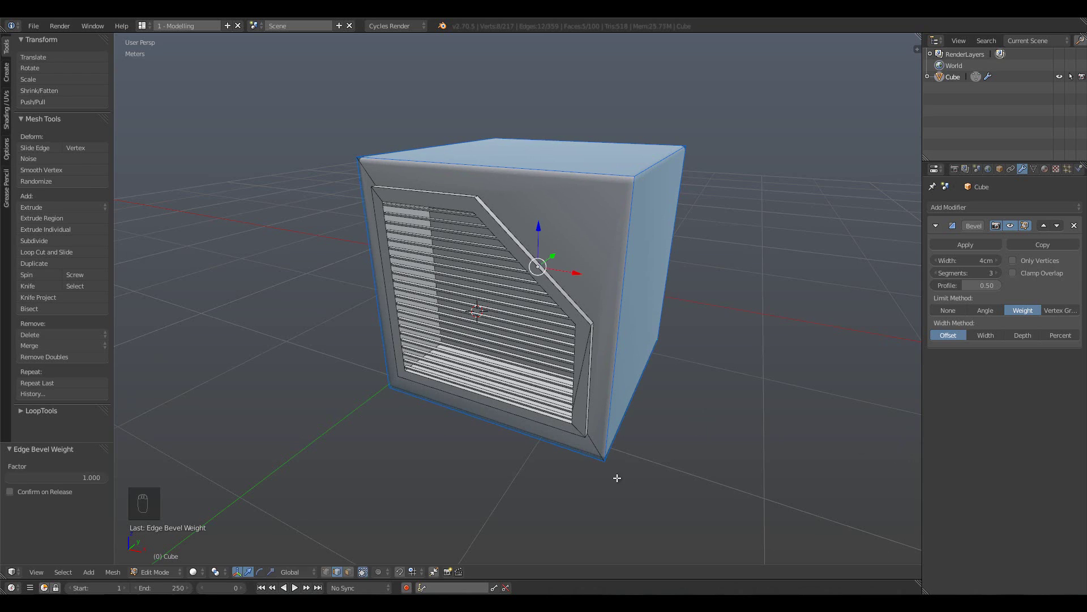
key(Tab)
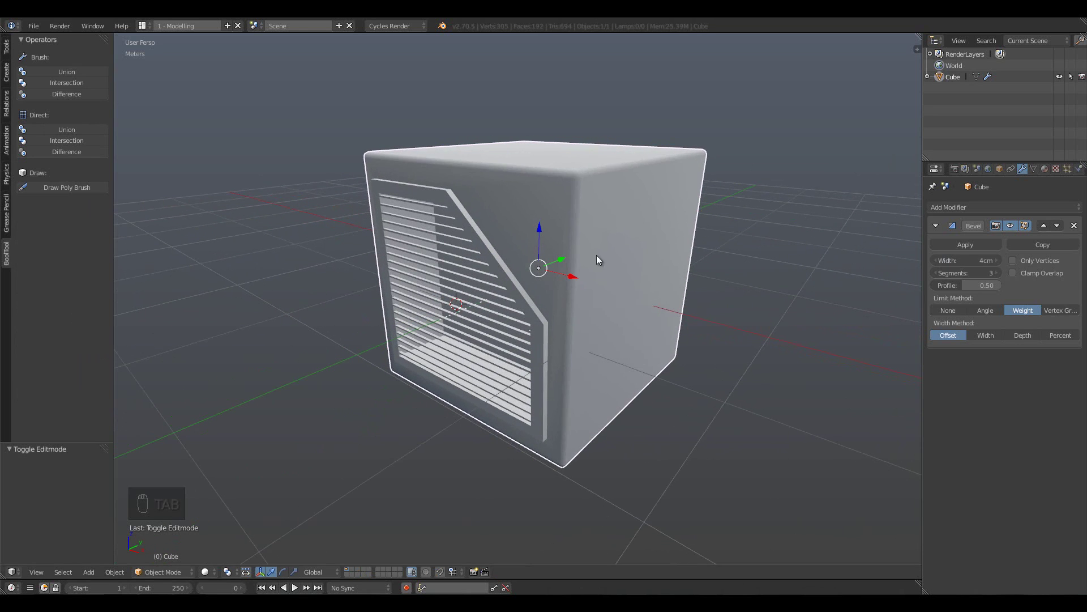
key(a)
key(a)
key(shift+s)
Add a cube cutter, scale it and subtract it from the bevelled cube, removing the spare piece.
key(shift+a)
drag(748, 330, 731, 331)
key(s)
middle_click(569, 225)
key(ctrl+KP_Subtract)
key(a)
middle_click(695, 358)
key(Delete)
drag(695, 358, 650, 319)
Loop-cut the cube through the middle and delete one half of the mesh.
key(Tab)
key(a)
key(ctrl+r)
drag(565, 416, 621, 365)
key(z)
key(a)
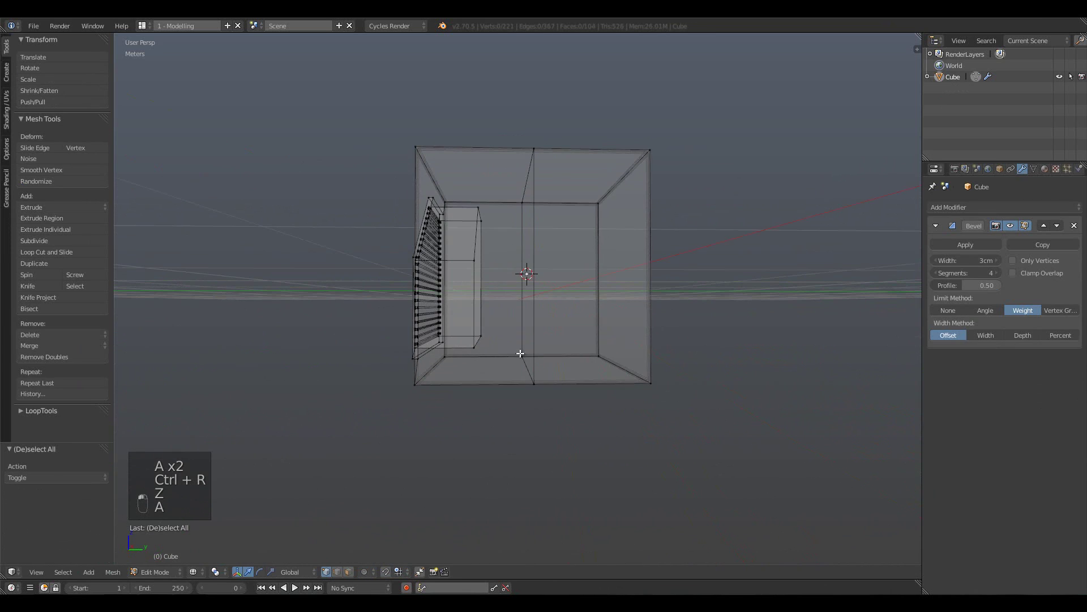
key(b)
key(Delete)
key(Tab)
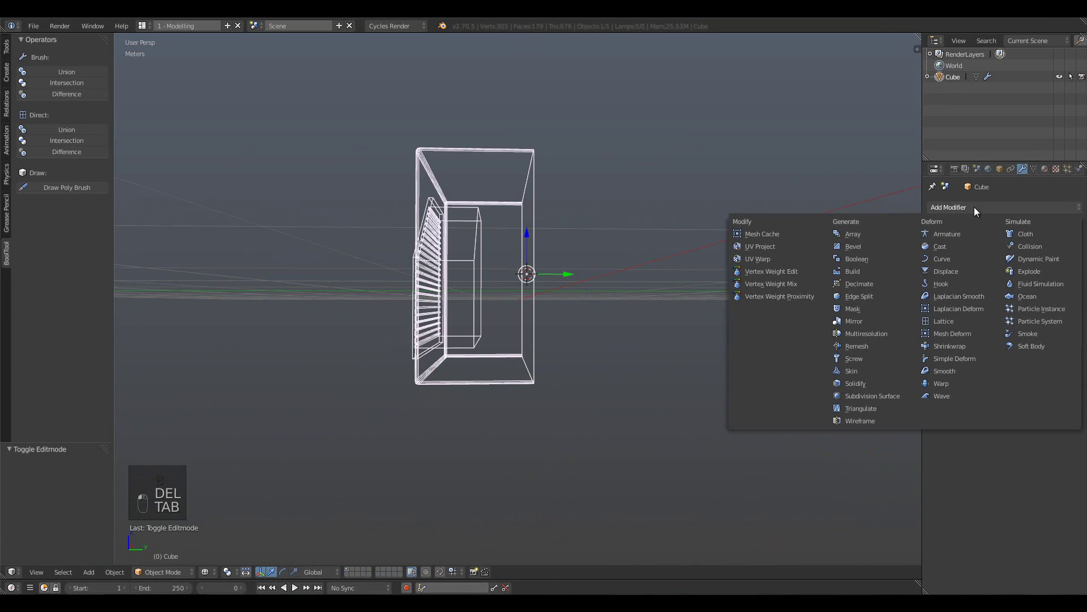
Mirror the remaining half so the louvred vent appears on the opposite face as well.
drag(17, 259, 443, 160)
middle_click(442, 160)
click(942, 413)
key(Tab)
key(b)
drag(997, 424, 627, 293)
key(a)
key(z)
key(Tab)
key(a)
key(a)
key(shift+s)
Add a box cutter as a difference brush on a side face and slide it along X to place the door recess.
key(shift+a)
drag(610, 314, 563, 210)
key(s)
key(ctrl+KP_Subtract)
key(a)
key(s)
drag(649, 334, 596, 221)
drag(740, 264, 686, 355)
key(s)
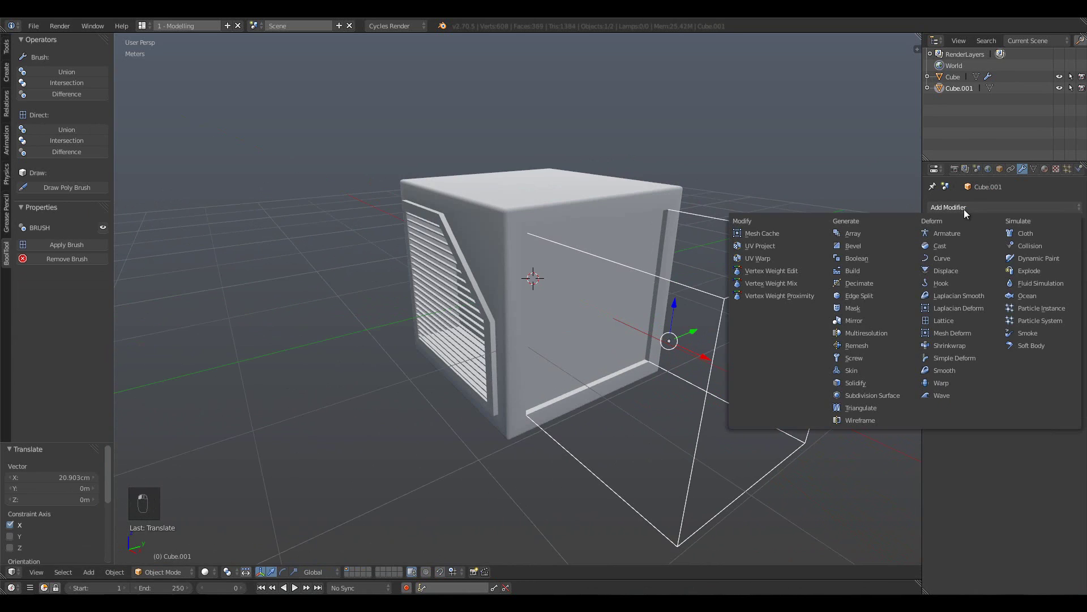
Give the door cutter Cube.001 a 4-segment Bevel and apply its rotation and scale.
key(s)
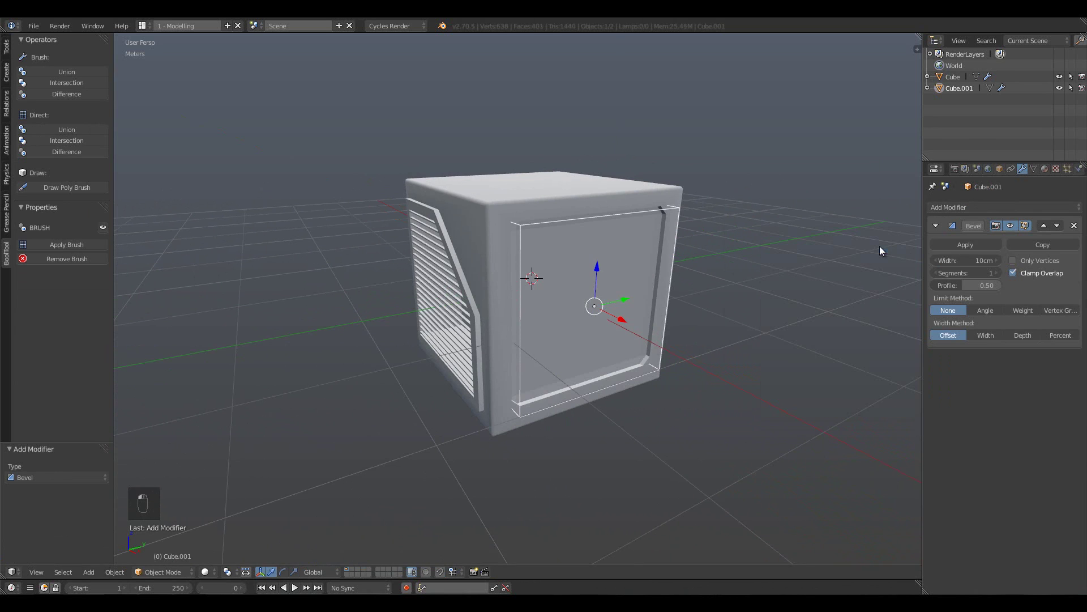
key(space)
key(ctrl+a)
click(755, 220)
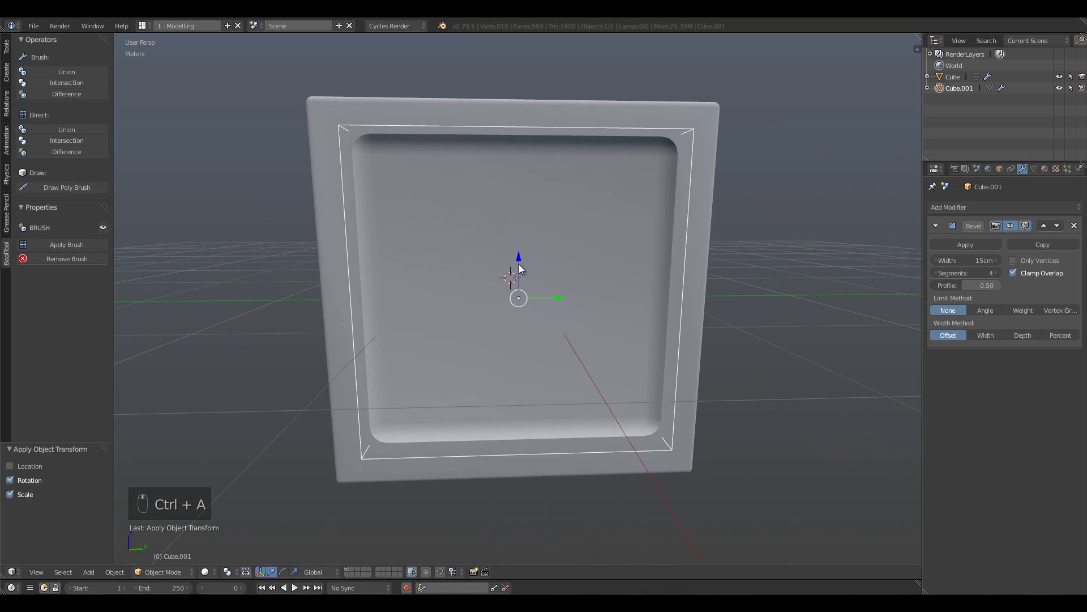
Adjust the cutter's bevel width for soft recess corners and nudge it slightly along X.
key(s)
drag(771, 289, 678, 273)
middle_click(678, 273)
drag(658, 333, 652, 297)
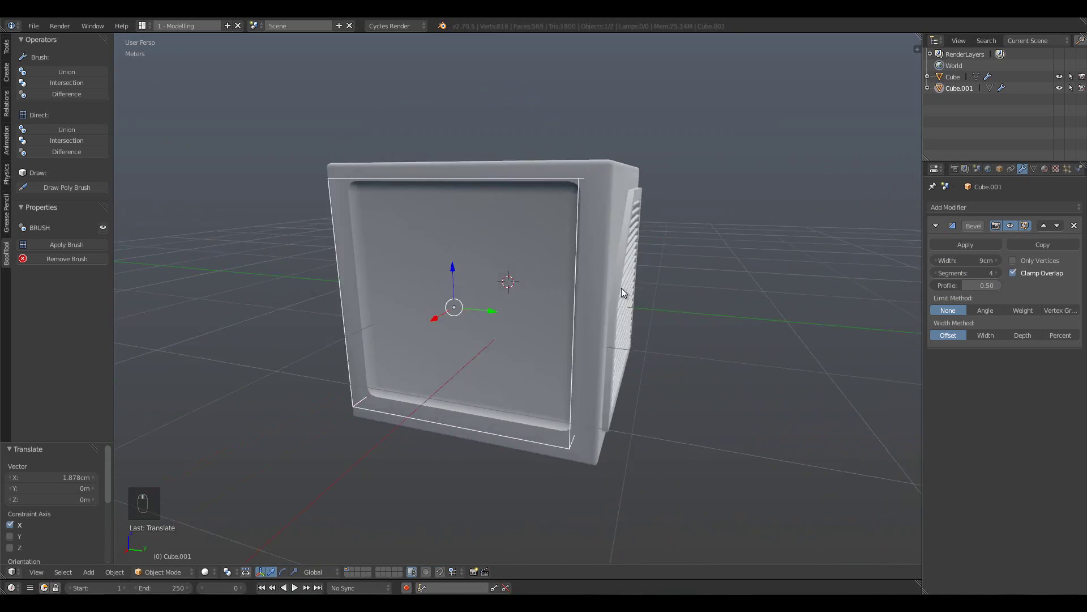
drag(555, 179, 530, 249)
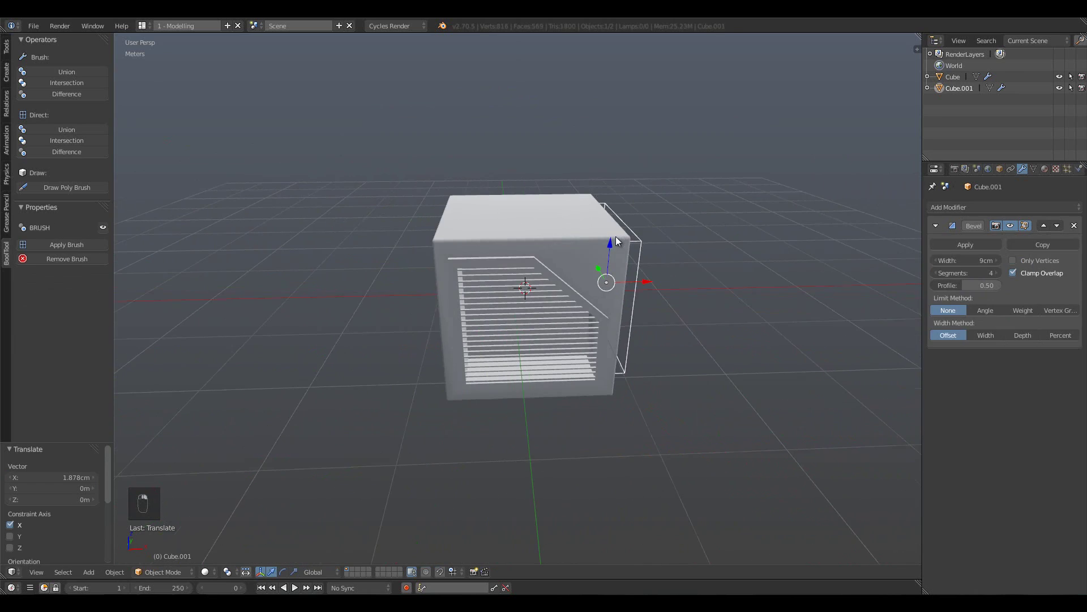
Duplicate the door cutter and shrink the copy to sit inside the recessed panel as a subtractive brush.
key(shift+d)
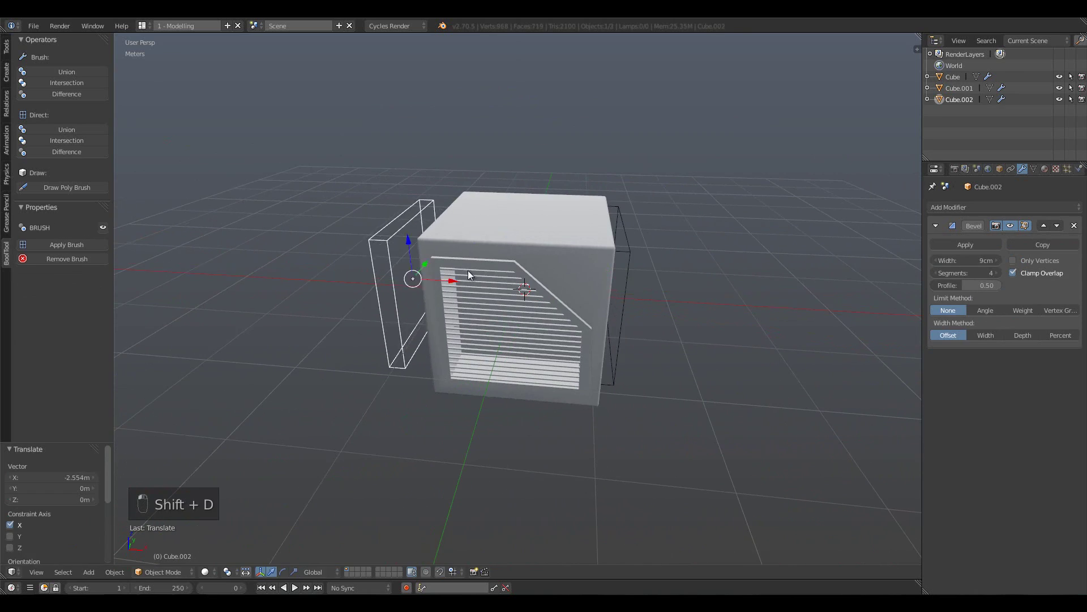
key(s)
key(ctrl+a)
click(761, 380)
key(s)
drag(626, 320, 672, 226)
key(ctrl+KP_Subtract)
key(a)
key(s)
click(695, 197)
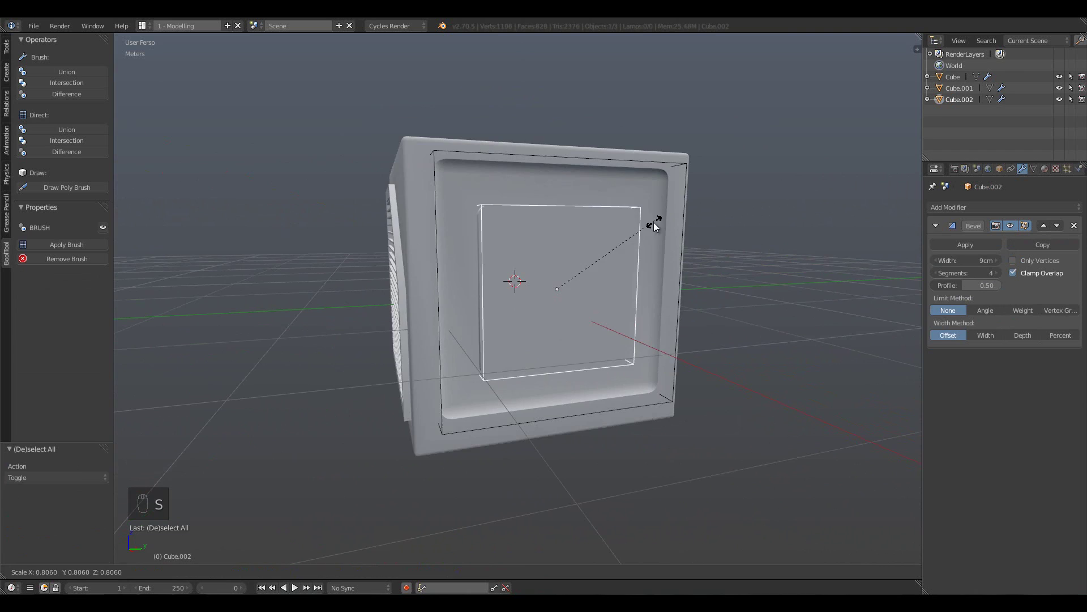
click(675, 333)
Select the main cube, nudge the inner cutter slightly larger and delete the leftover helper.
right_click(566, 167)
key(s)
middle_click(743, 326)
key(a)
drag(601, 254, 659, 284)
middle_click(659, 284)
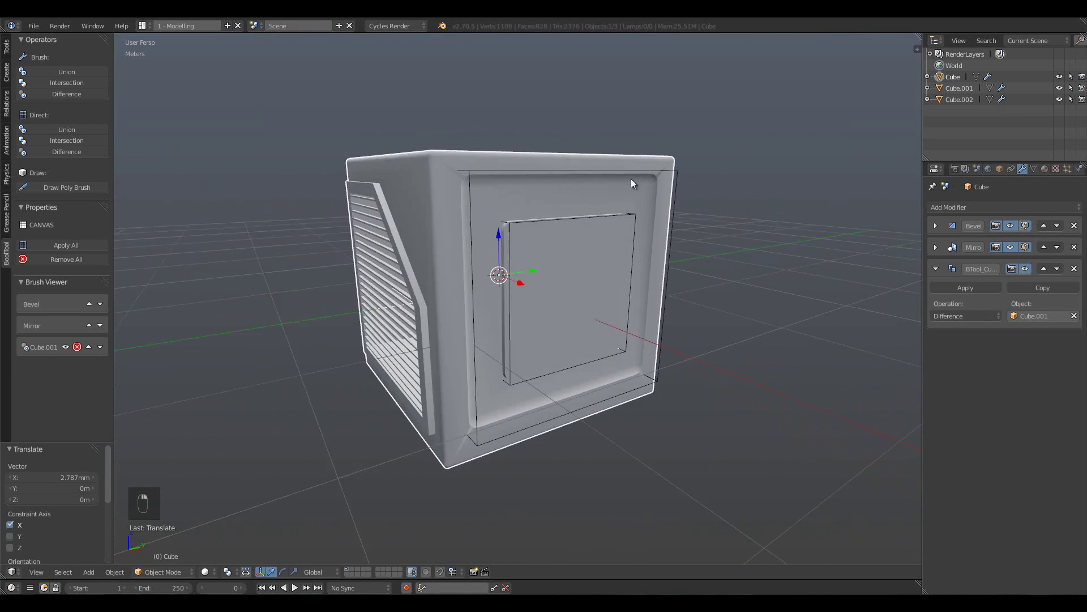
key(s)
key(s)
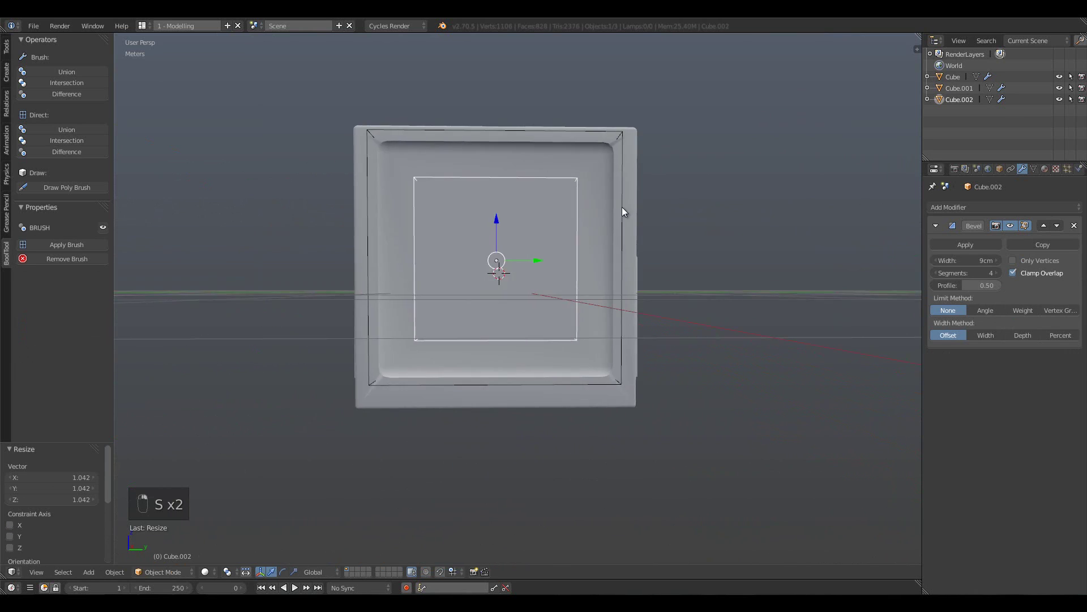
drag(86, 247, 434, 244)
click(434, 244)
key(Delete)
Apply the BoolTool brush modifiers so the cutters are folded into the cube mesh.
key(a)
key(a)
key(Tab)
key(a)
key(a)
key(a)
key(a)
key(Tab)
key(a)
Switch to Right Ortho wireframe view and start a Grease Pencil stroke over the door panel.
key(shift+s)
key(KP_1)
key(KP_3)
key(ctrl+KP_3)
key(KP_1)
key(KP_1)
key(KP_3)
key(z)
key(shift+a)
Sketch the notched L-shaped outline across the recessed door panel and finish the stroke.
drag(154, 202, 443, 198)
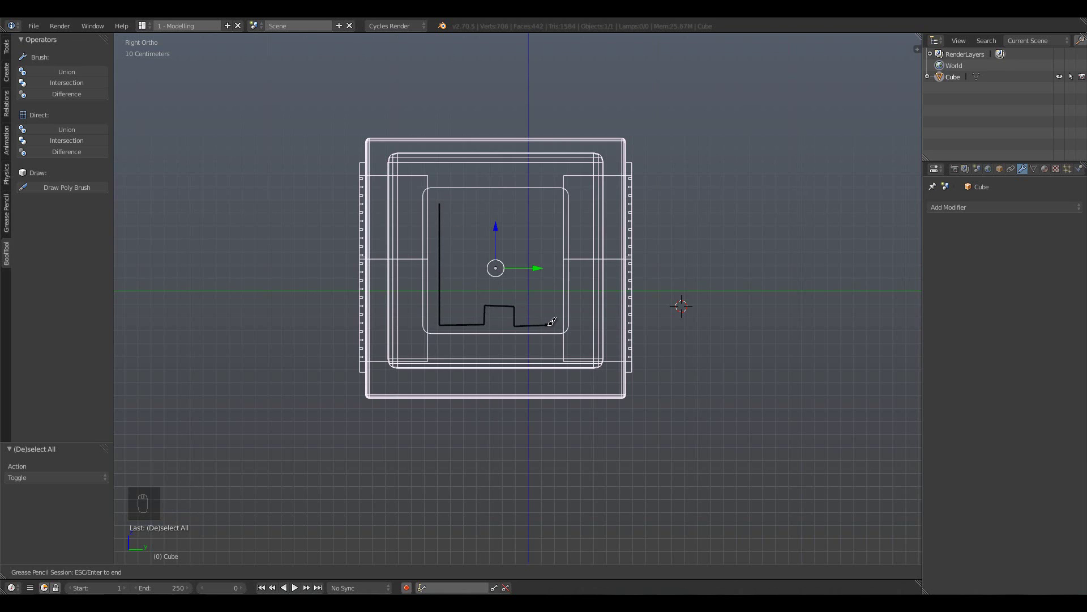
key(Tab)
key(a)
key(Tab)
click(451, 206)
key(Tab)
key(a)
Trace the stroke into a PolyDraw mesh with BoolTool's Draw Poly Brush.
key(b)
key(a)
key(a)
key(space)
key(a)
key(b)
key(s)
key(a)
key(b)
key(s)
click(471, 347)
key(s)
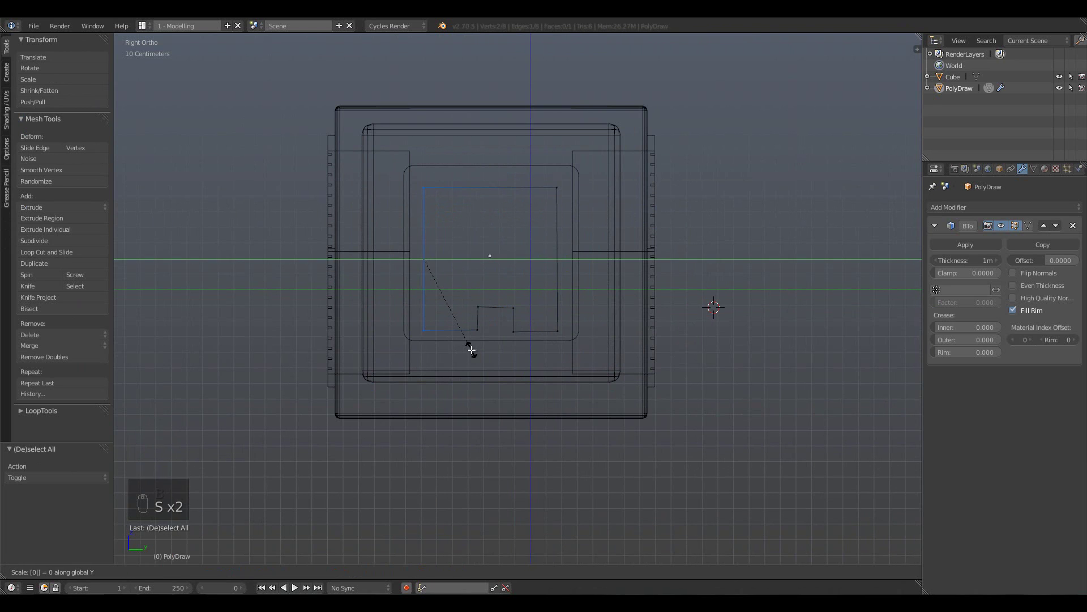
key(a)
key(b)
key(s)
key(s)
key(a)
key(b)
key(b)
key(s)
key(a)
key(b)
key(s)
key(a)
key(b)
key(s)
key(a)
key(b)
key(s)
key(a)
key(b)
Thicken the PolyDraw shape with Solidify and Bevel modifiers and set it as a subtractive brush.
drag(523, 317, 623, 370)
key(a)
key(Tab)
key(s)
drag(626, 319, 660, 287)
key(z)
key(z)
key(z)
drag(576, 298, 586, 256)
key(ctrl+KP_Subtract)
Slide the solid handle shape along X so it sits across the door panel.
key(a)
drag(960, 210, 883, 249)
drag(883, 248, 784, 251)
drag(785, 250, 777, 247)
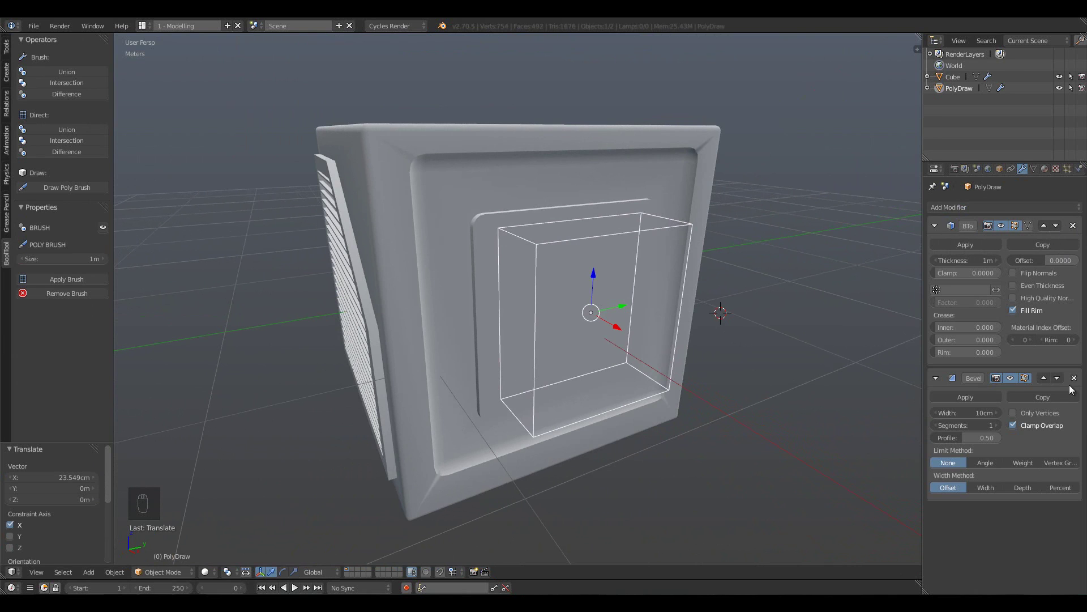
Adjust the Bevel modifier width and segments on the PolyDraw handle shape.
drag(1068, 380, 601, 315)
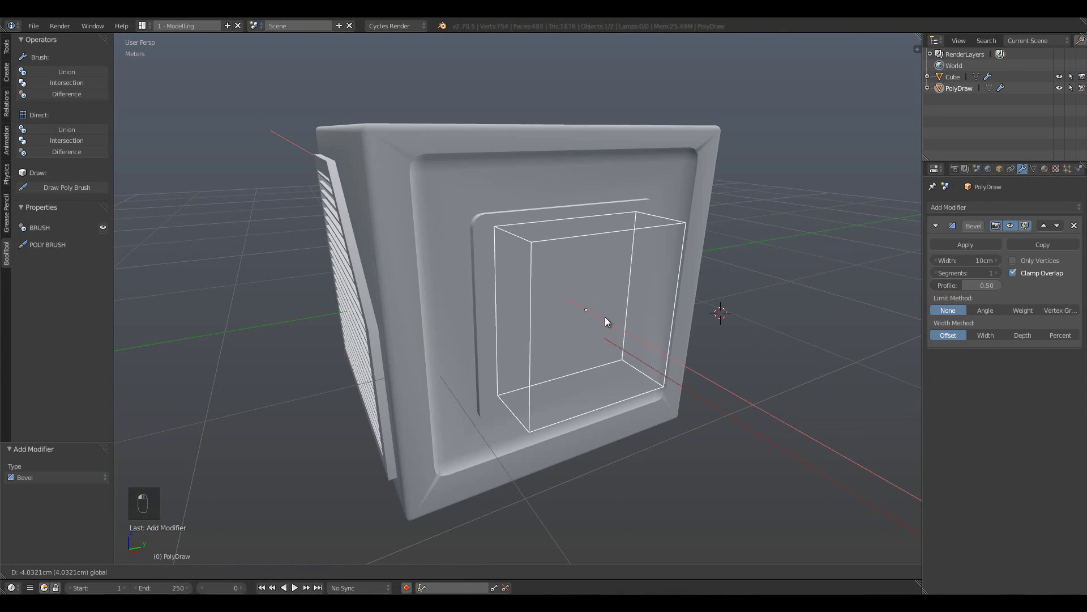
key(ctrl+a)
drag(649, 334, 587, 322)
click(587, 323)
drag(982, 264, 1001, 277)
drag(1001, 278, 645, 326)
Apply the handle brush so its notched groove is carved into the cube's recessed face.
key(space)
key(BackSpace)
key(BackSpace)
key(Down)
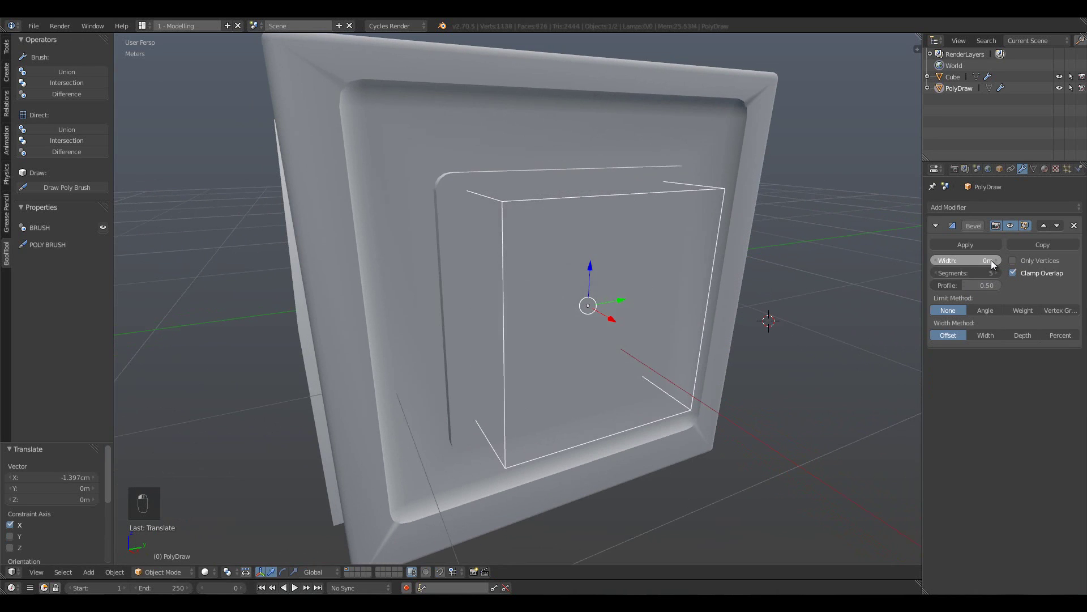
key(a)
middle_click(93, 249)
drag(556, 248, 603, 254)
key(a)
Inspect the merged cube mesh with the groove and vent in Edit Mode.
key(Tab)
key(a)
key(a)
key(a)
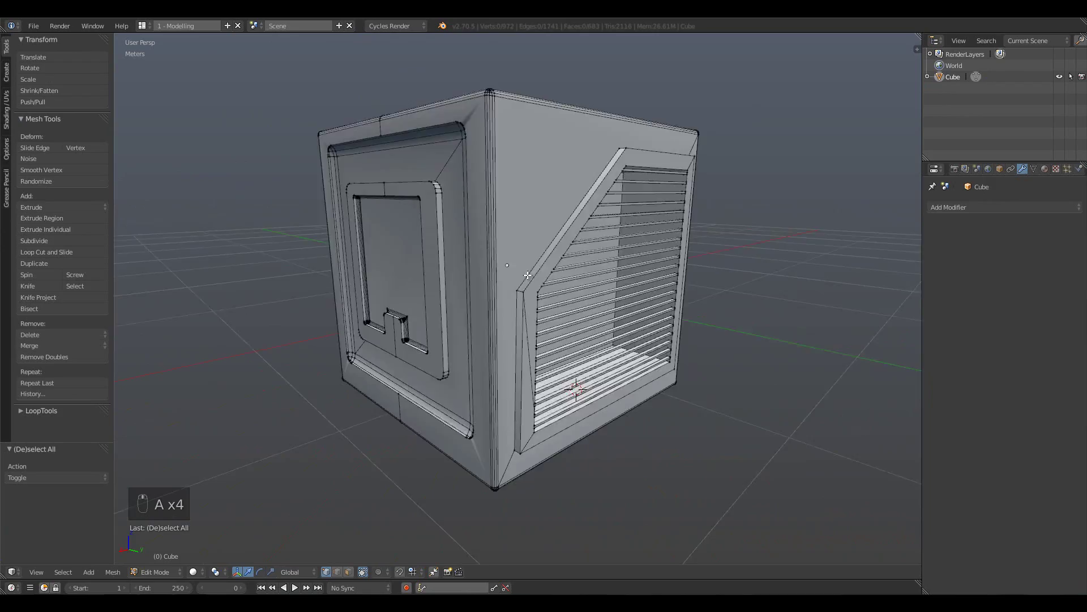
key(Tab)
key(n)
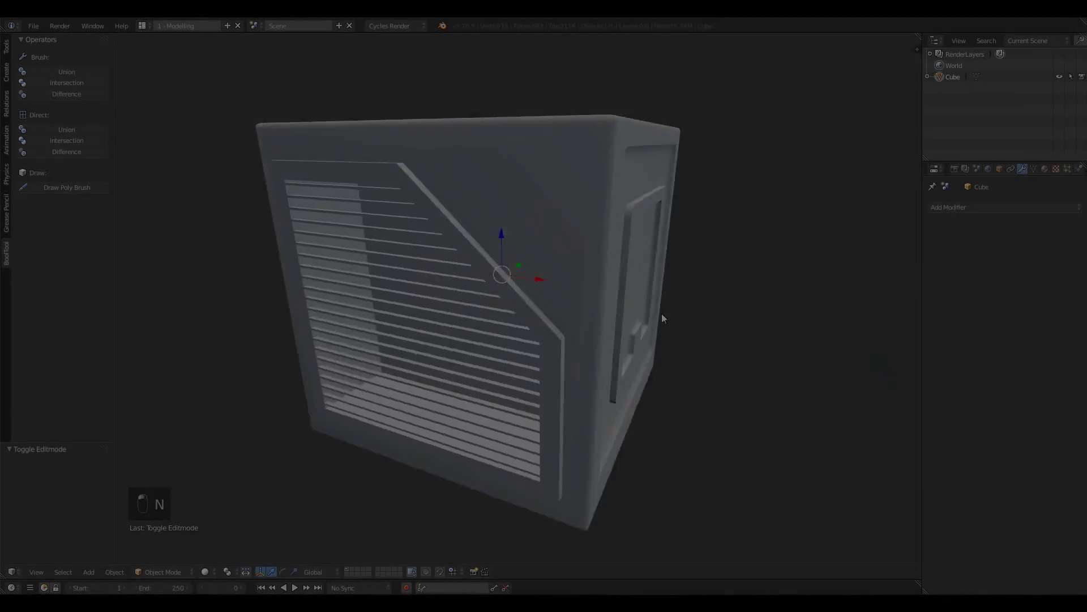
key(a)
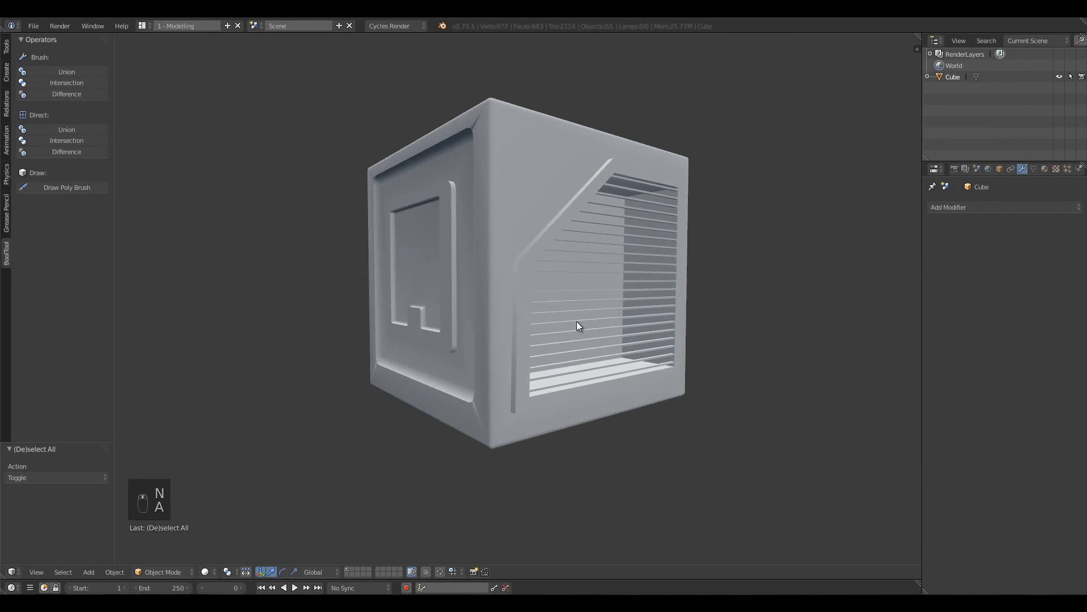
key(Tab)
key(Tab)
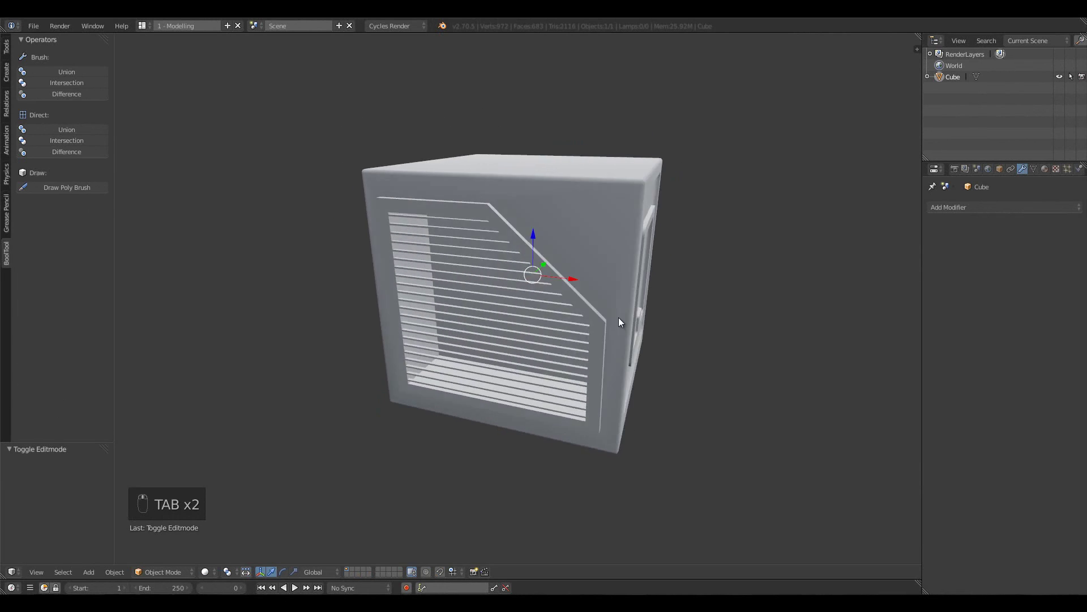